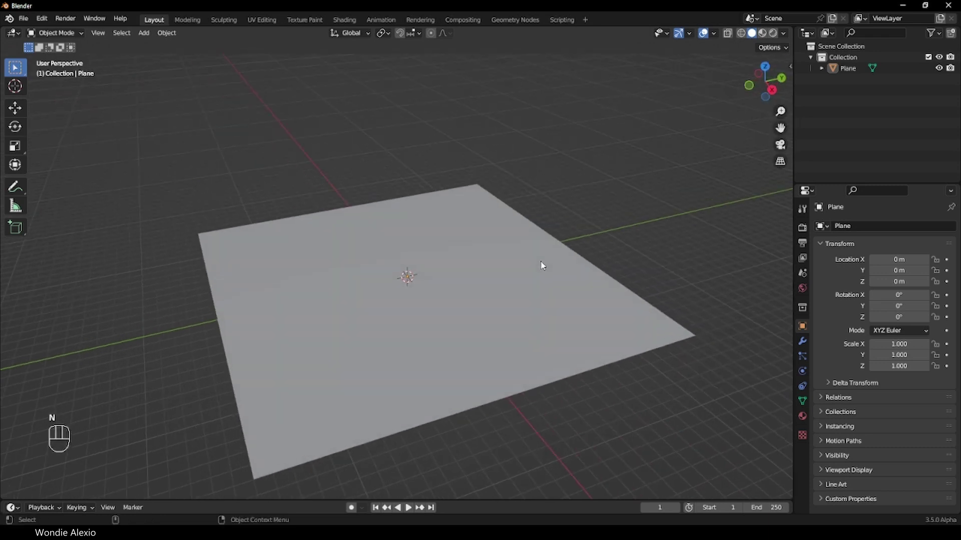
# - Delete only the plane's faces in Edit Mode, leaving a bare edge outline
pyautogui.click(473, 274)
pyautogui.press('Tab')
pyautogui.press('3')
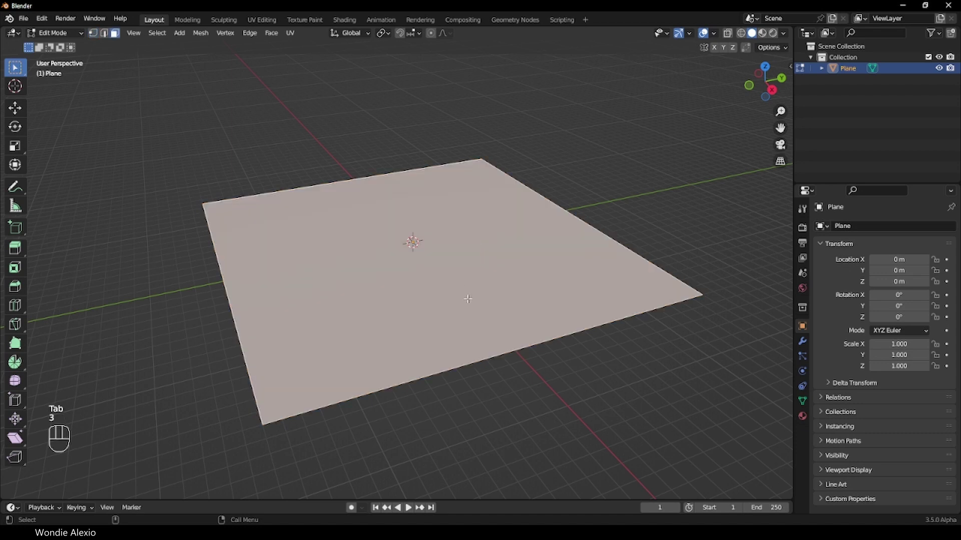
pyautogui.press('x')
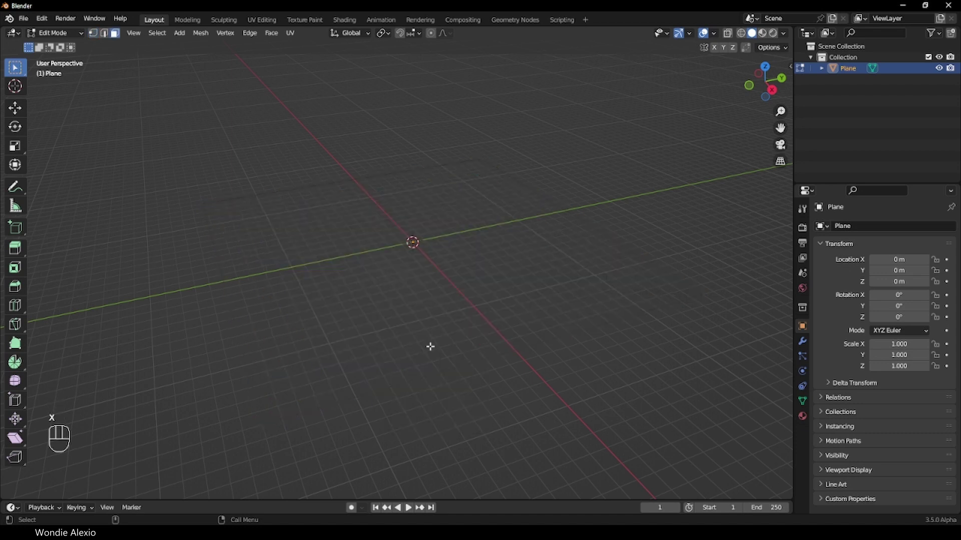
pyautogui.press('Tab')
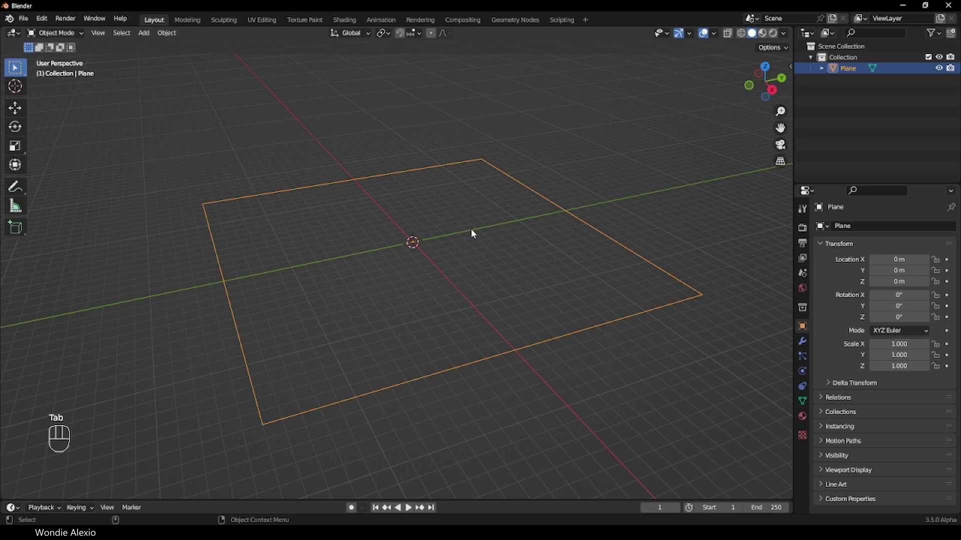
# - Orbit the view around the plane outline to inspect it
pyautogui.moveTo(435, 171); pyautogui.dragTo(807, 345)
pyautogui.middleClick(807, 345)
pyautogui.moveTo(807, 346); pyautogui.dragTo(868, 232)
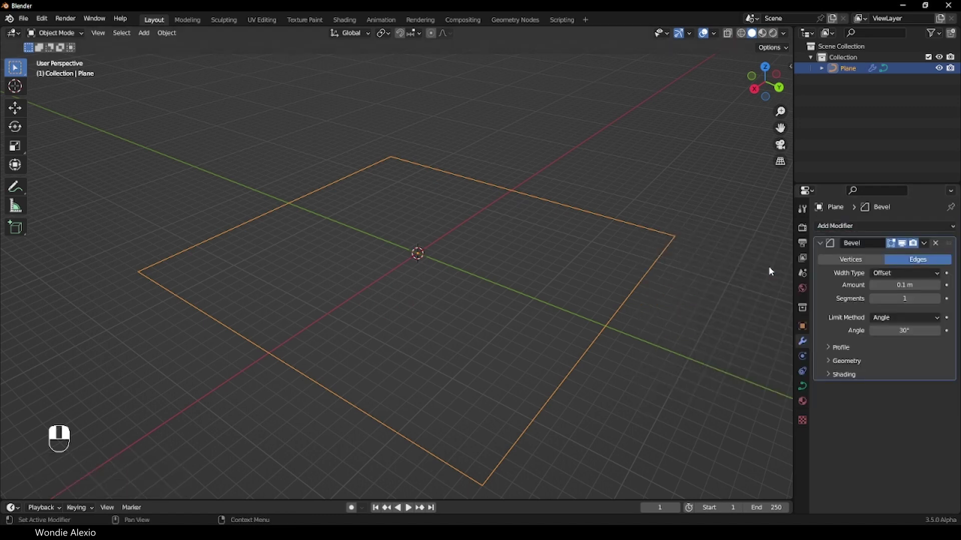
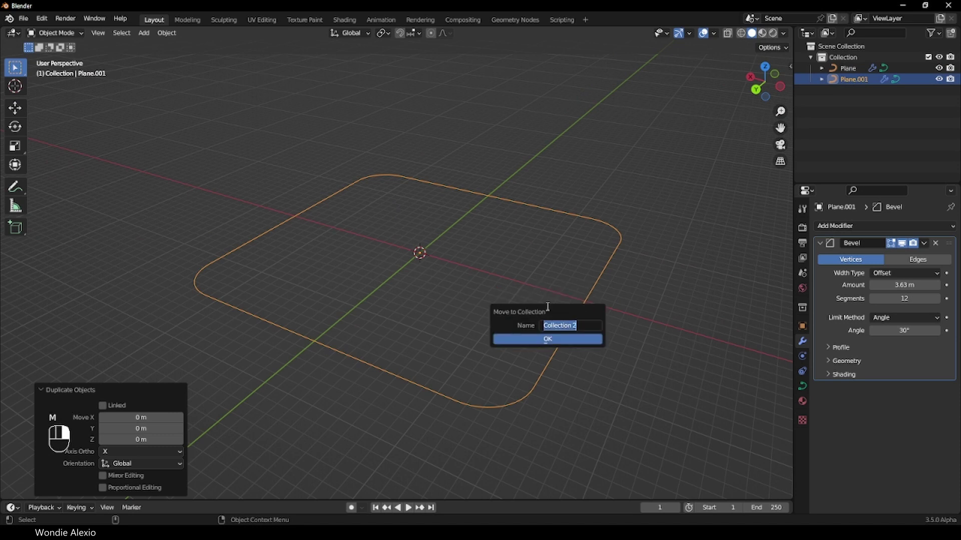
# - Confirm moving the duplicate outline into the new Base collection
pyautogui.press('Return')
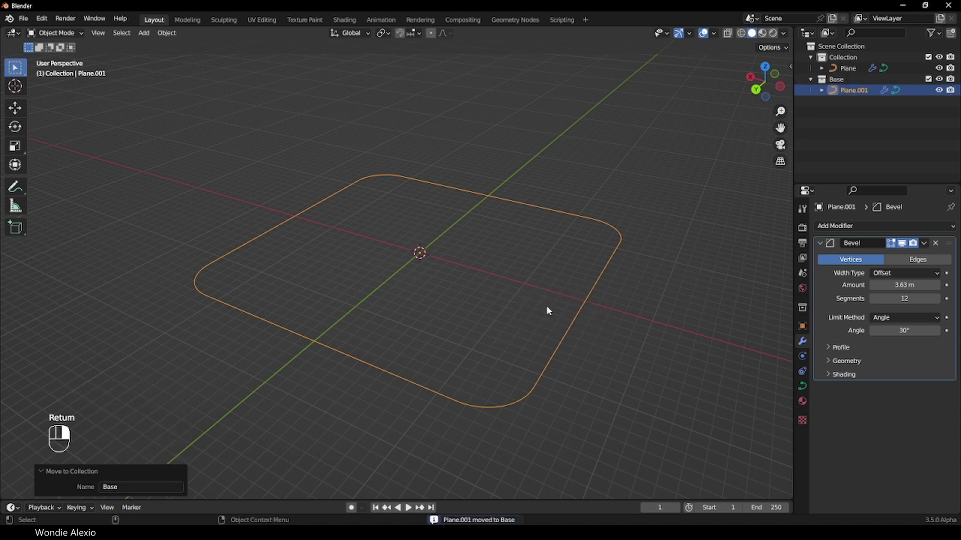
pyautogui.middleClick(931, 83)
# - Fill the rounded outline with a face (F) so it becomes a solid plate
pyautogui.moveTo(583, 205); pyautogui.dragTo(530, 259)
pyautogui.press('Tab')
pyautogui.press('a')
pyautogui.press('f')
pyautogui.press('Tab')
pyautogui.moveTo(531, 259); pyautogui.dragTo(453, 278)
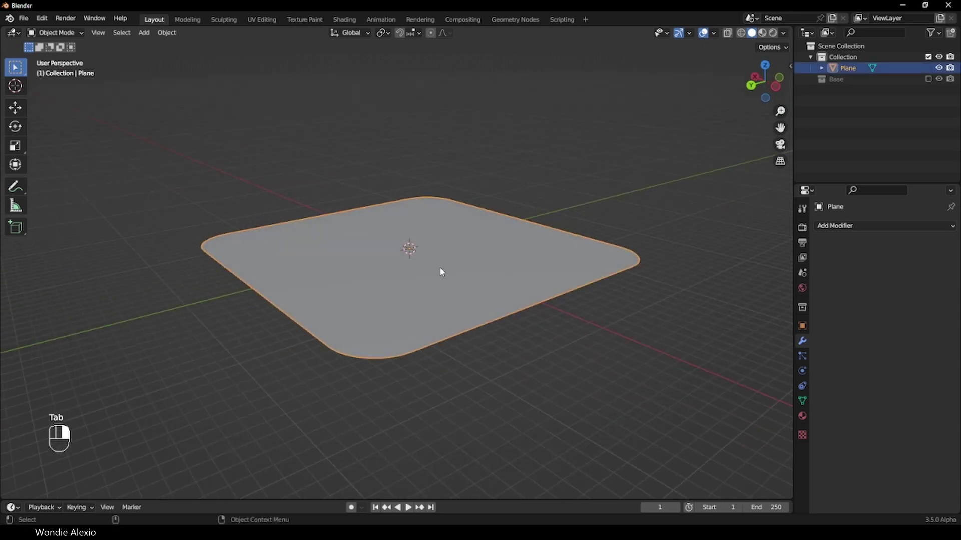
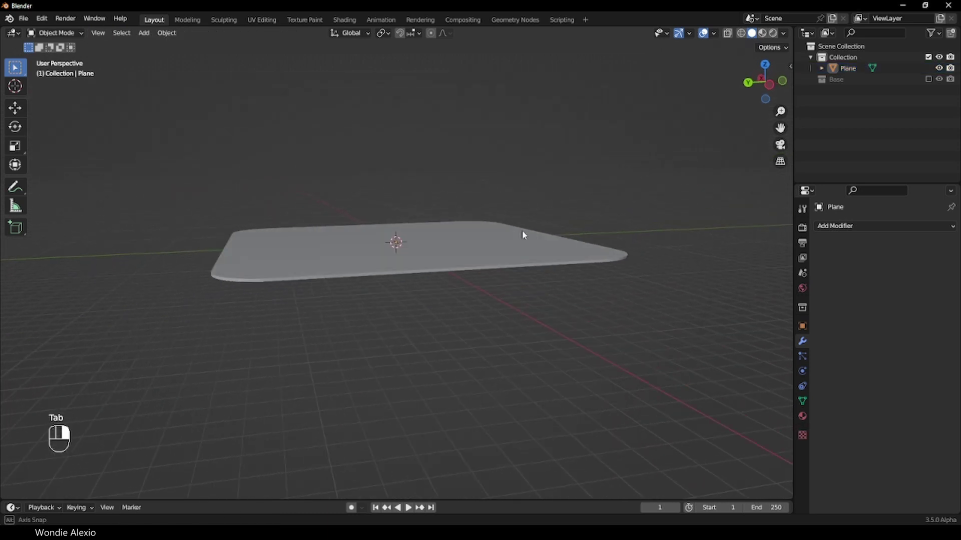
# - Orbit to look down onto the slab and bring up the Add menu with Shift+A
pyautogui.middleClick(432, 275)
pyautogui.moveTo(433, 274); pyautogui.dragTo(442, 286)
pyautogui.press('shift+a')
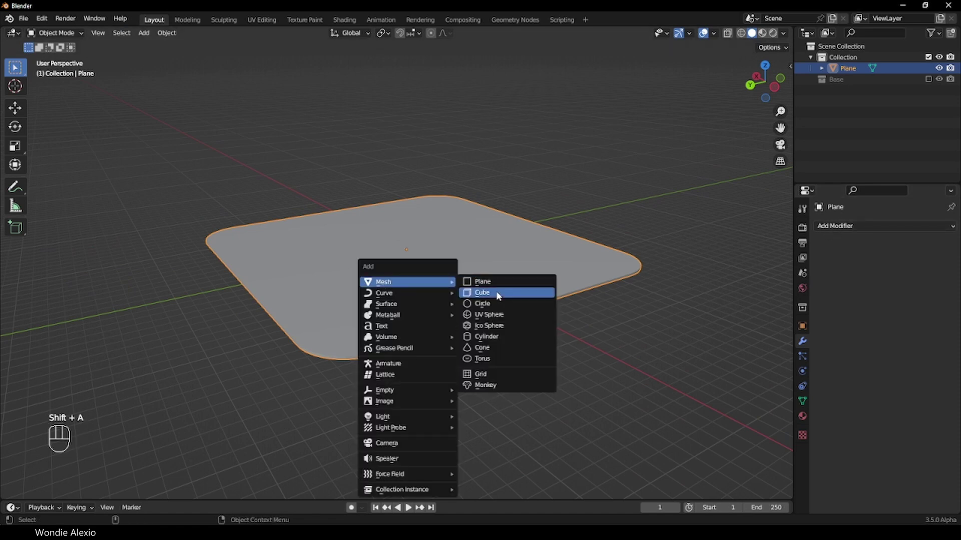
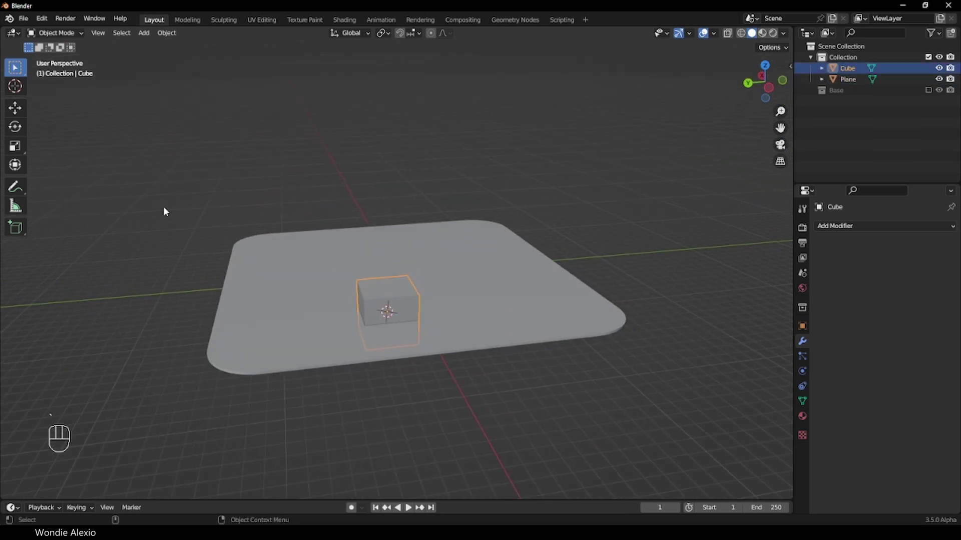
# - Enlarge the cube sitting on the slab, then reselect the slab
pyautogui.moveTo(25, 109); pyautogui.dragTo(581, 228)
pyautogui.click(536, 286)
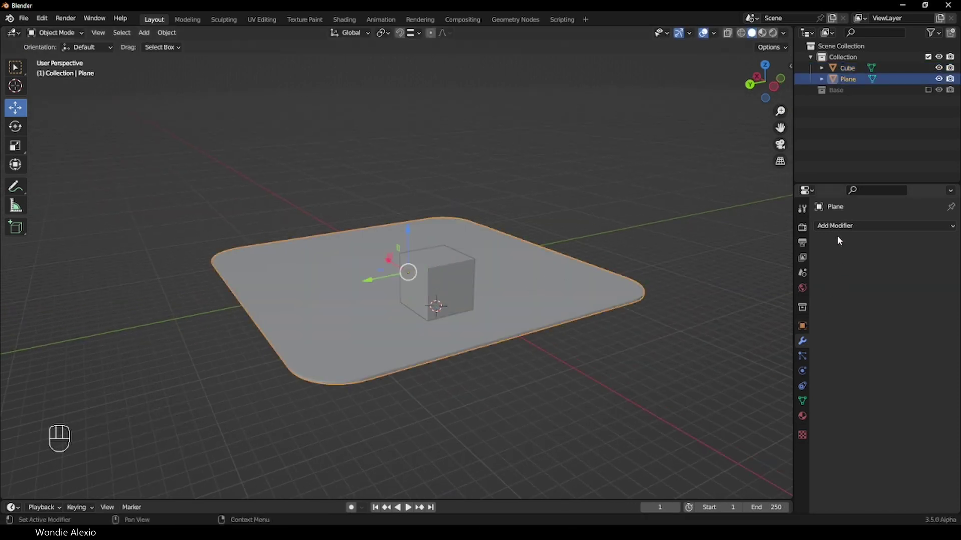
# - Set the slab's Array to Count 4 with Relative Offset Z 20.98 and apply it
pyautogui.moveTo(840, 232); pyautogui.dragTo(769, 93)
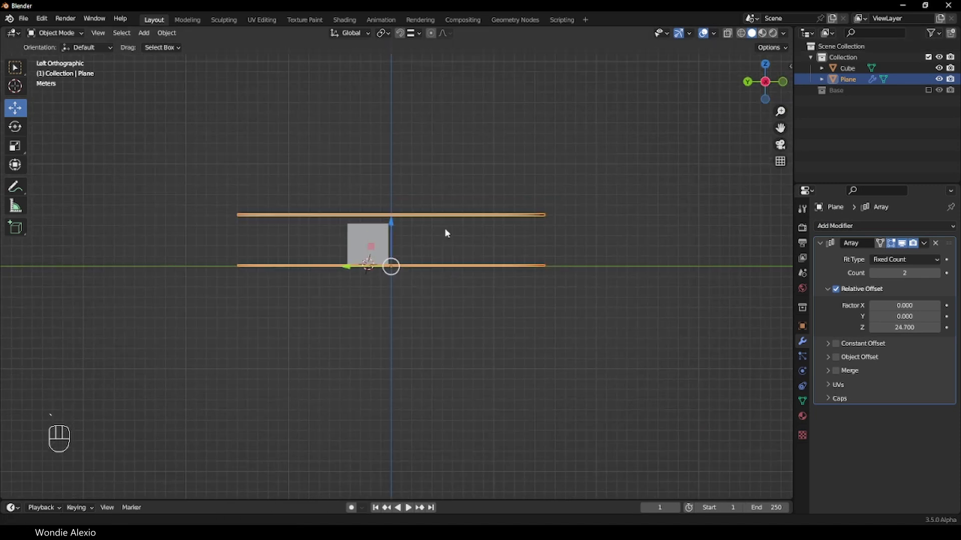
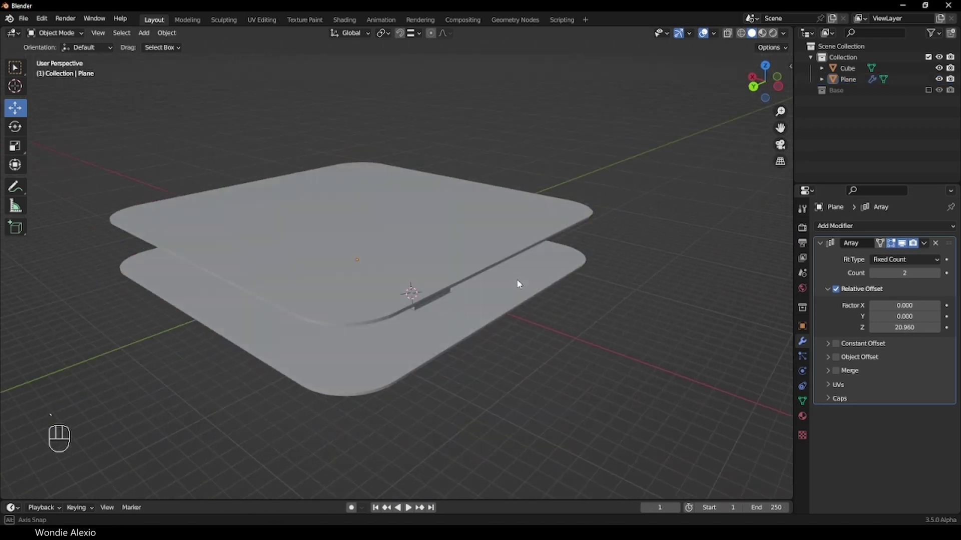
pyautogui.click(509, 277)
pyautogui.press('`')
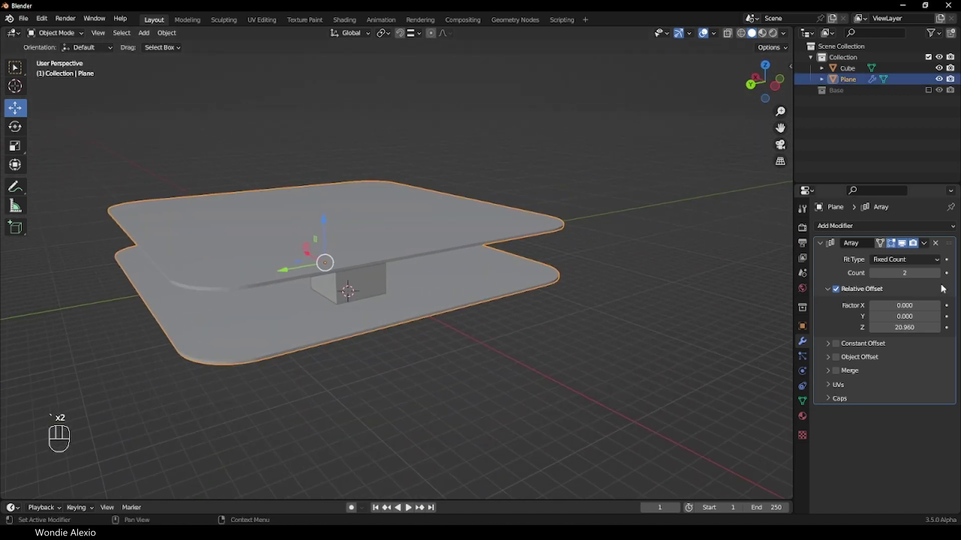
pyautogui.moveTo(940, 275); pyautogui.dragTo(616, 295)
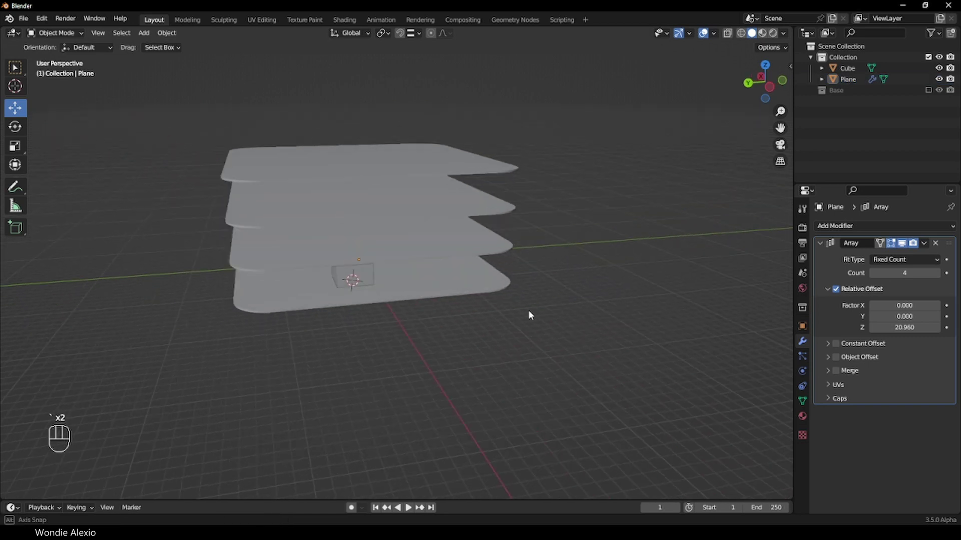
pyautogui.press('`')
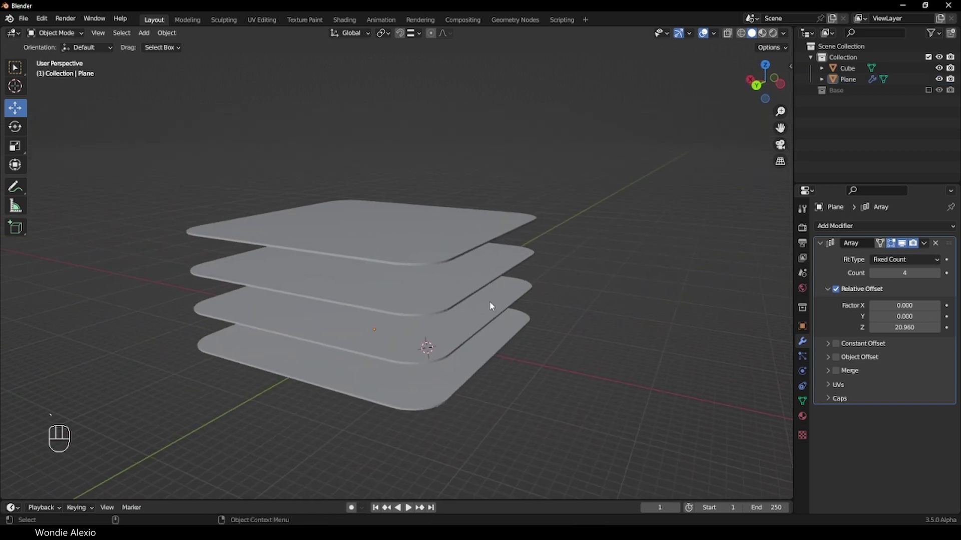
pyautogui.moveTo(925, 249); pyautogui.dragTo(604, 300)
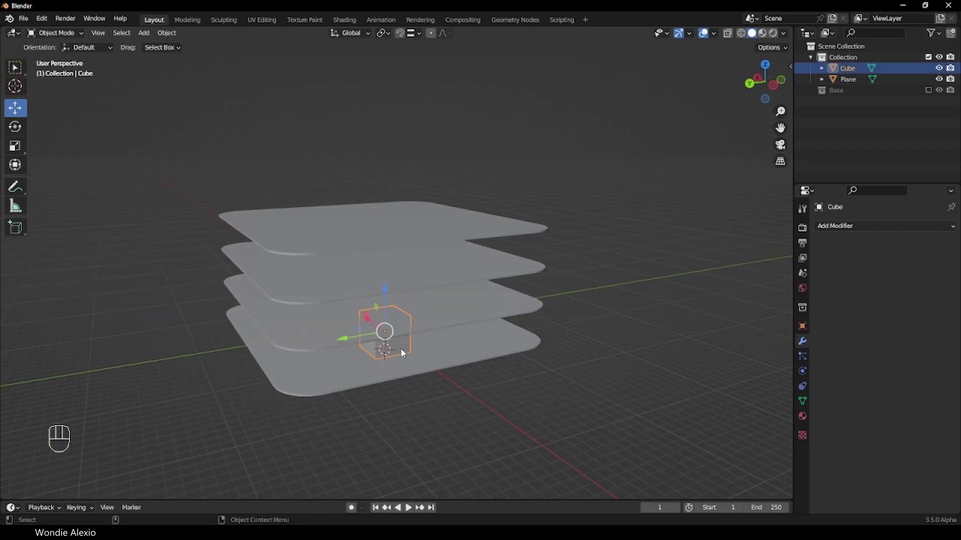
# - Hide the cube with H and select the stacked floors
pyautogui.press('h')
pyautogui.click(457, 298)
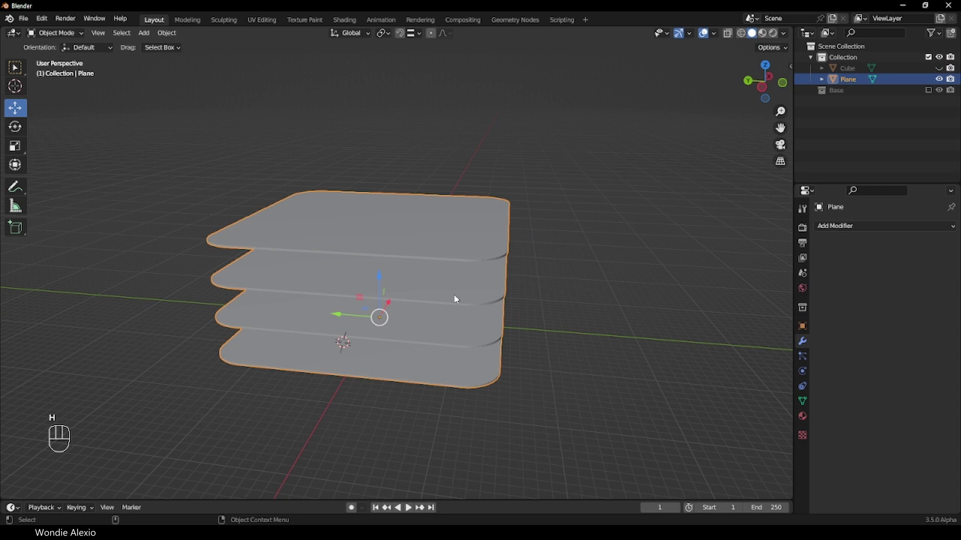
# - Separate the stacked floors By Loose Parts into four individual slab objects
pyautogui.press('Tab')
pyautogui.press('a')
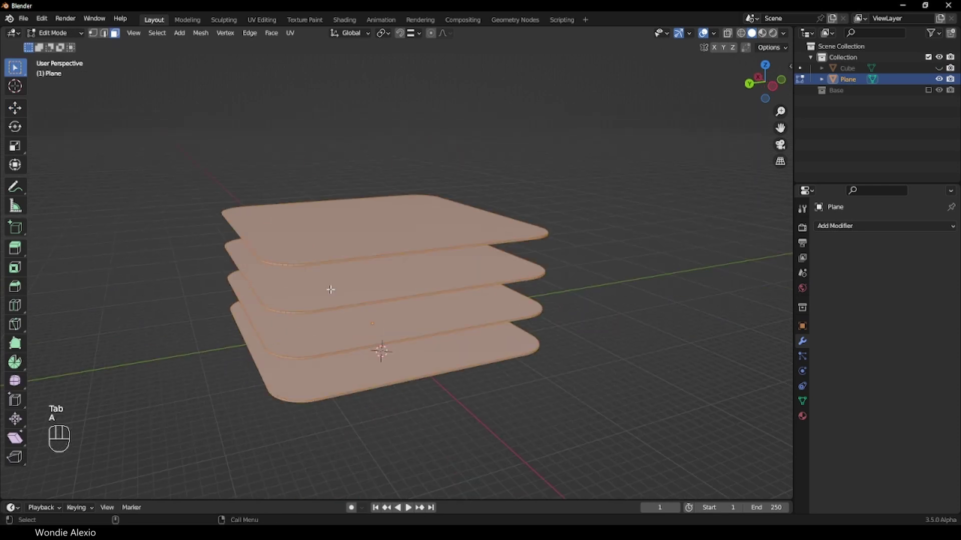
pyautogui.press('p')
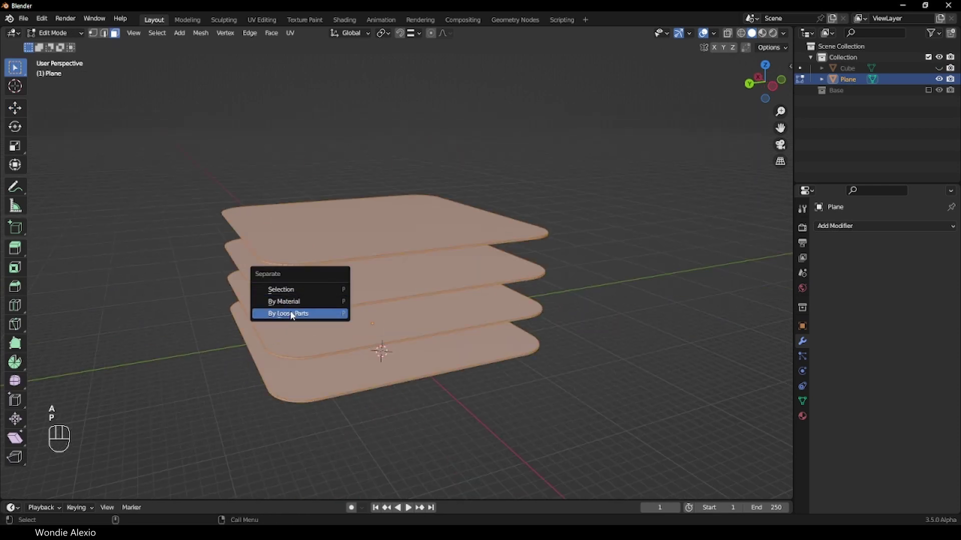
pyautogui.press('Tab')
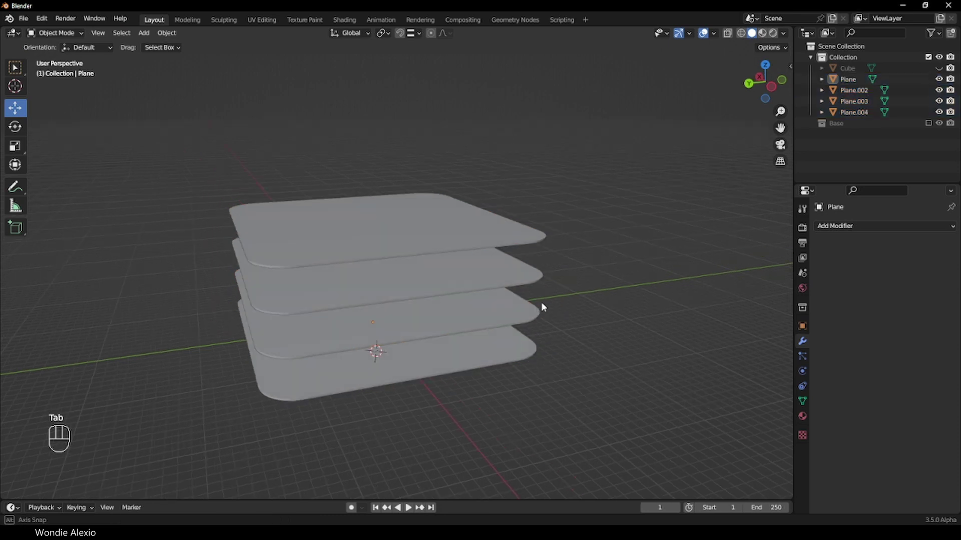
# - Select the bottom floor slab as its own object
pyautogui.click(497, 312)
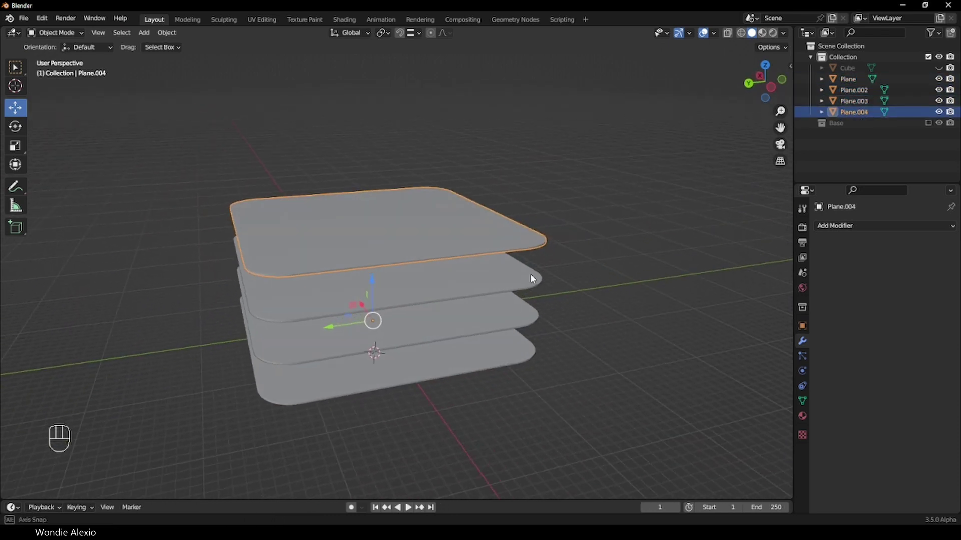
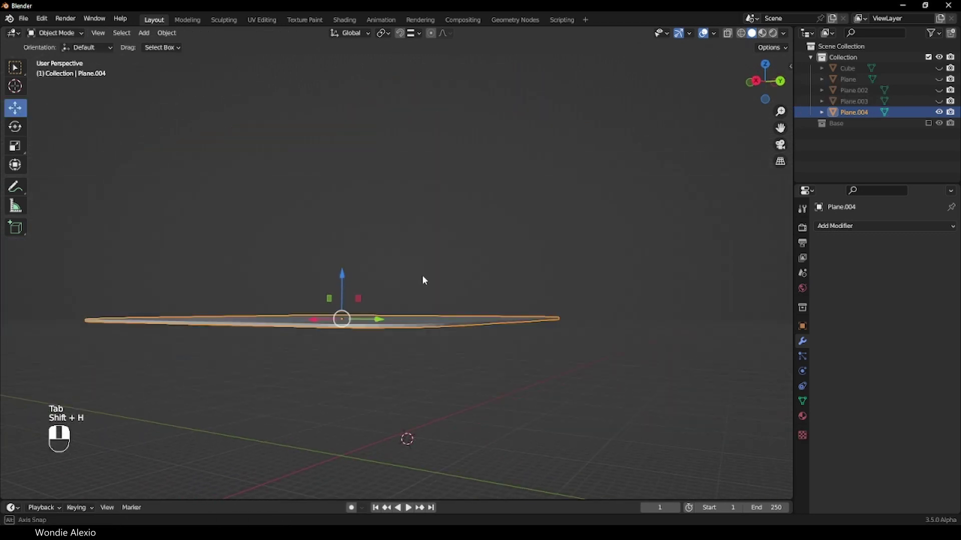
# - Bring up the viewport shading options to enable Cavity shading
pyautogui.press('`')
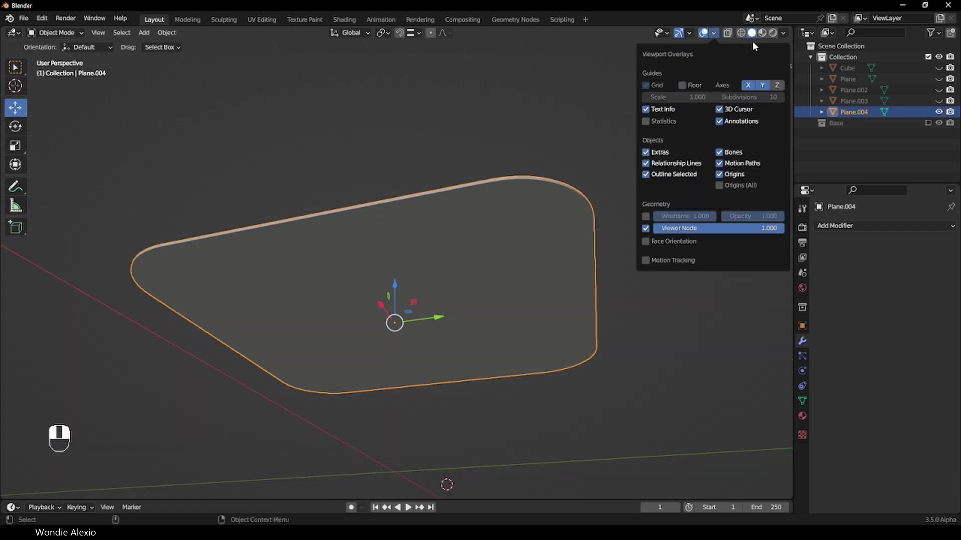
pyautogui.click(788, 39)
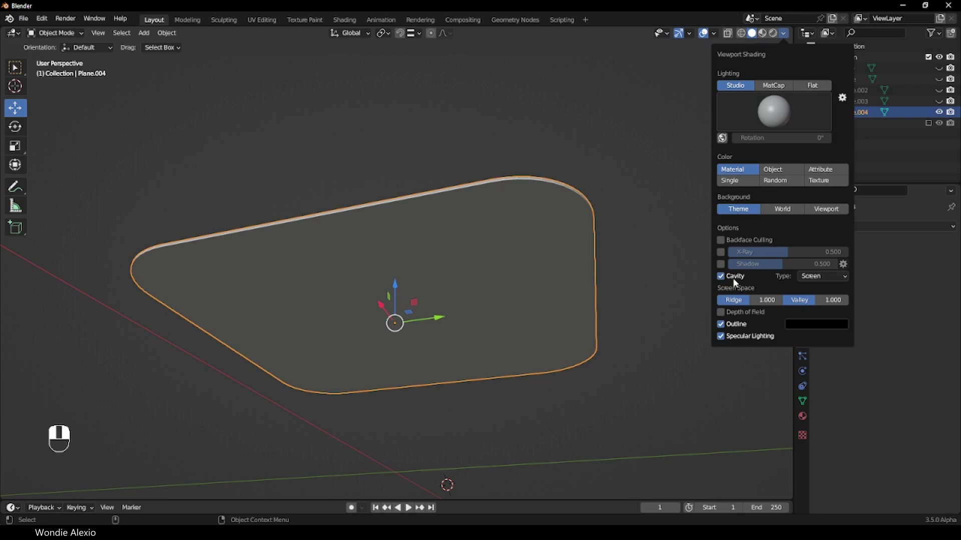
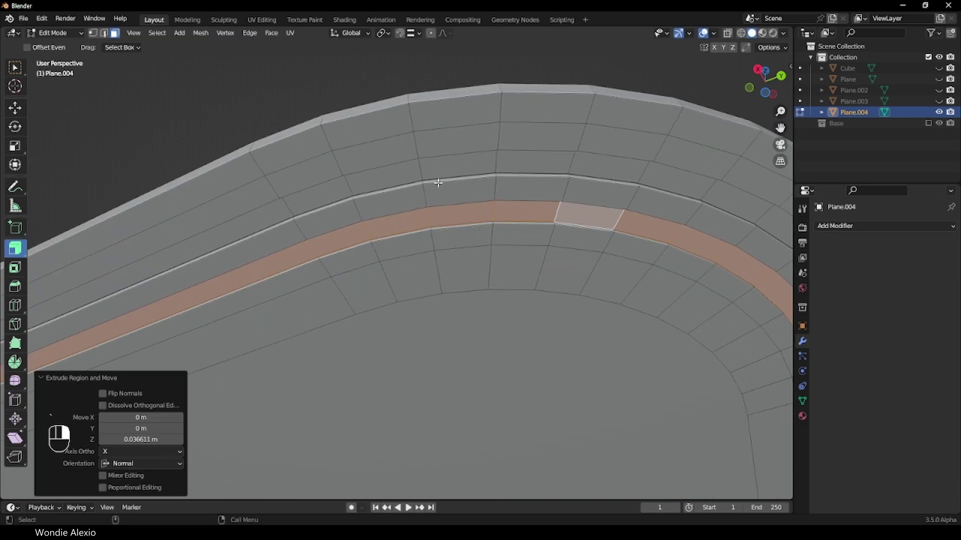
# - Add edge loops around the slab rim with Ctrl+R and pick rings to separate
pyautogui.press('ctrl+r')
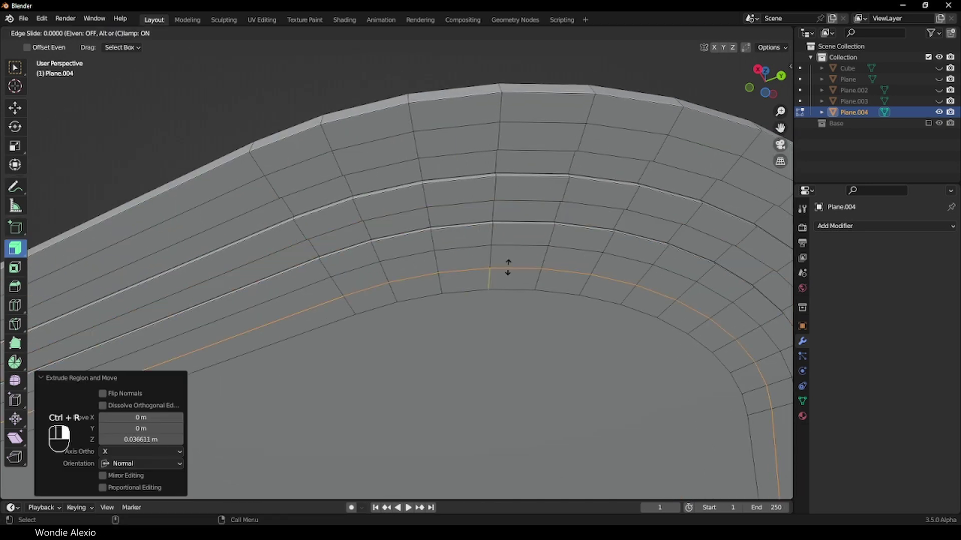
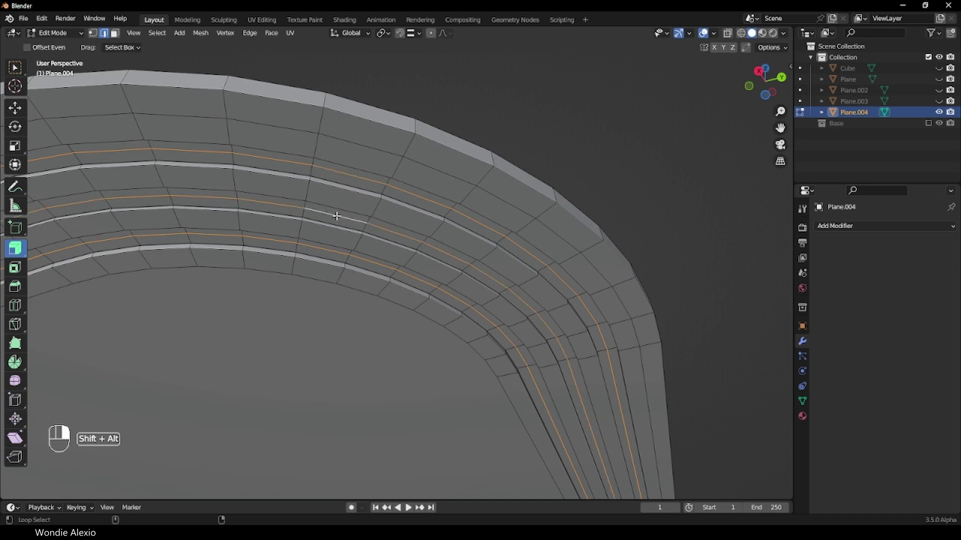
pyautogui.press('shift+d')
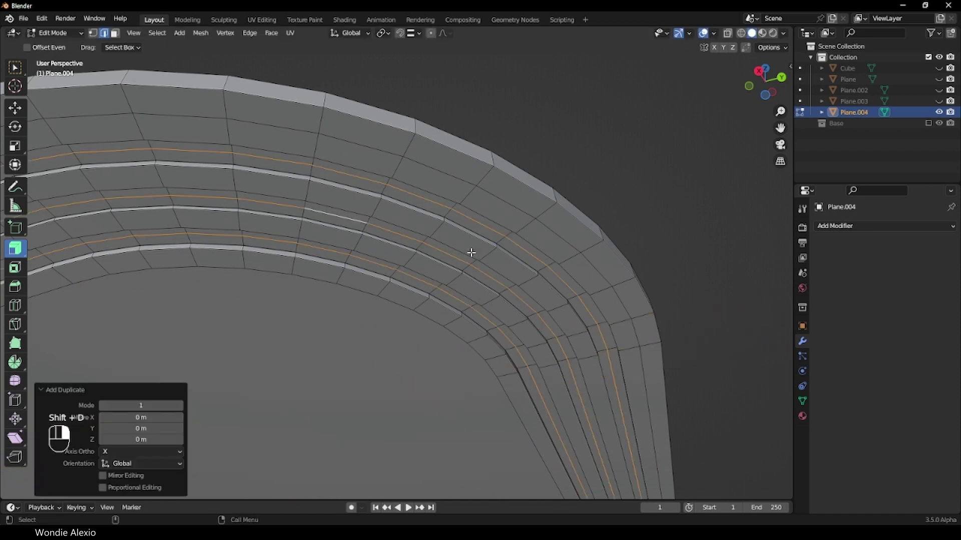
pyautogui.press('p')
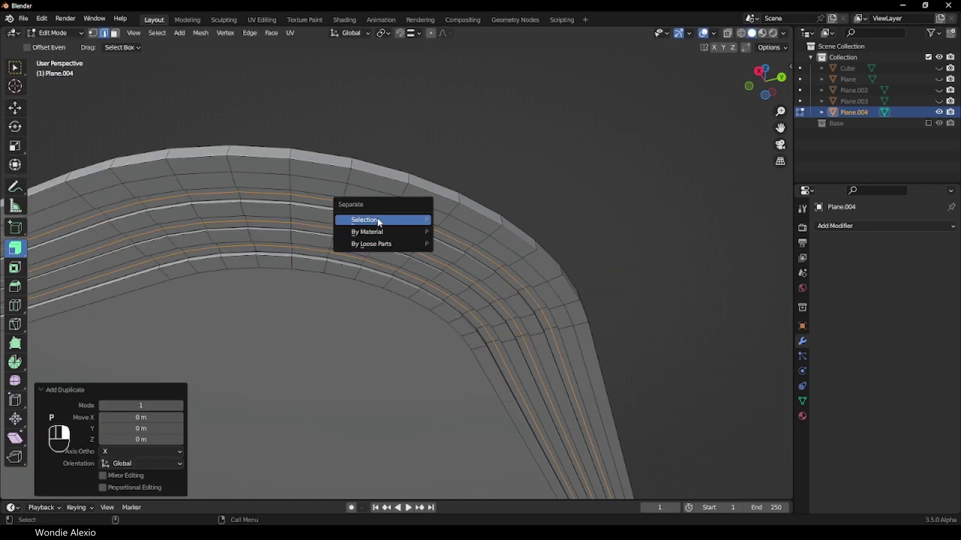
# - Split the selected edge rings into Plane.005 and hide the original slab
pyautogui.press('Tab')
pyautogui.press('`')
pyautogui.press('`')
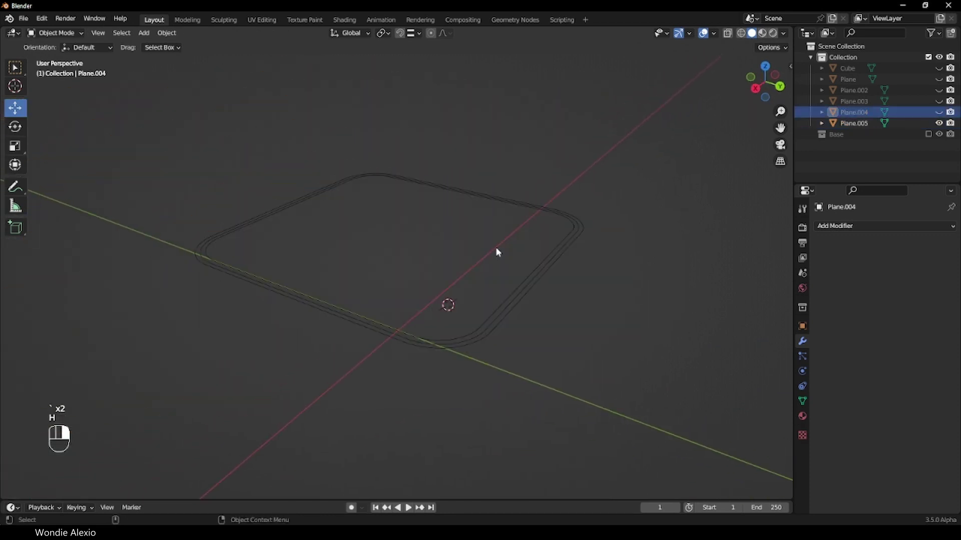
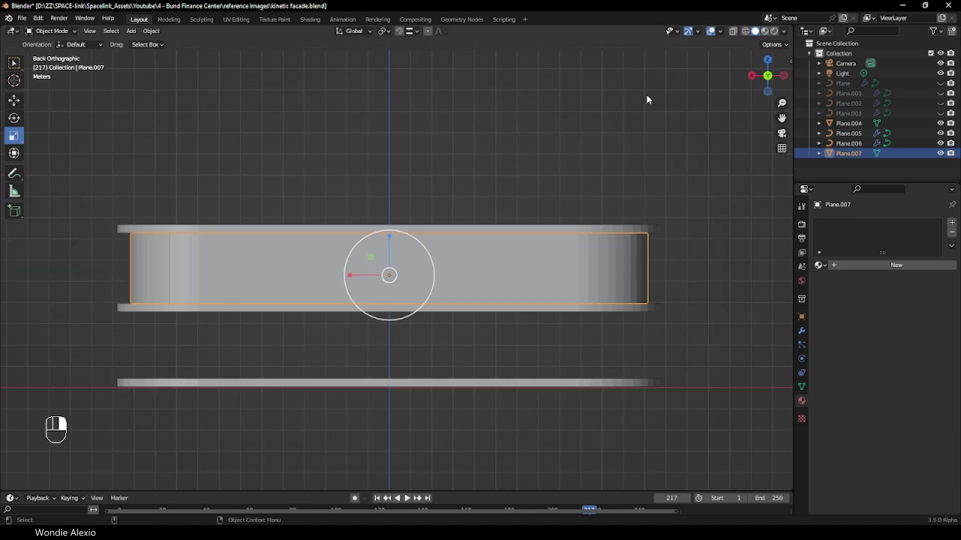
# - Scale the Plane.007 wall band in top view to fit between the slabs
pyautogui.rightClick(12, 137)
pyautogui.rightClick(11, 137)
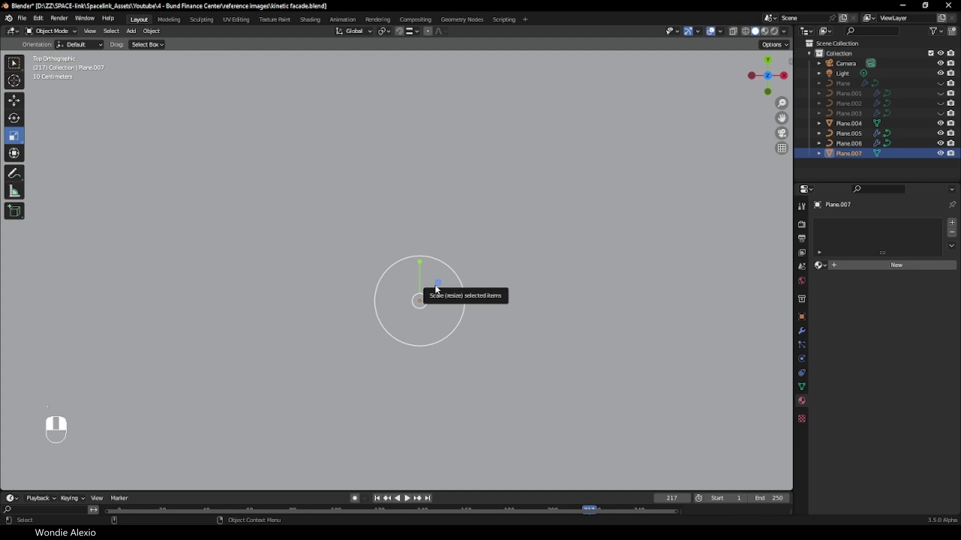
pyautogui.rightClick(11, 138)
pyautogui.moveTo(12, 138); pyautogui.dragTo(12, 137)
pyautogui.click(11, 138)
pyautogui.middleClick(12, 137)
pyautogui.click(12, 137)
pyautogui.middleClick(11, 137)
pyautogui.click(11, 137)
pyautogui.moveTo(12, 137); pyautogui.dragTo(11, 137)
pyautogui.press('s')
pyautogui.click(11, 137)
pyautogui.middleClick(12, 137)
pyautogui.click(11, 138)
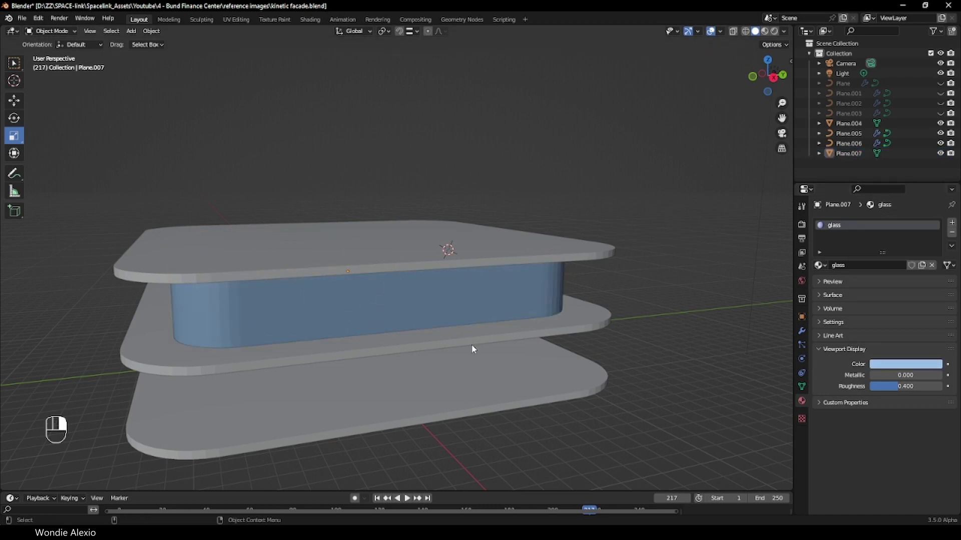
pyautogui.middleClick(11, 137)
# - Duplicate the glass wall piece and array and curve-deform the copy into a band of vertical fins
pyautogui.click(12, 137)
pyautogui.press('shift+d')
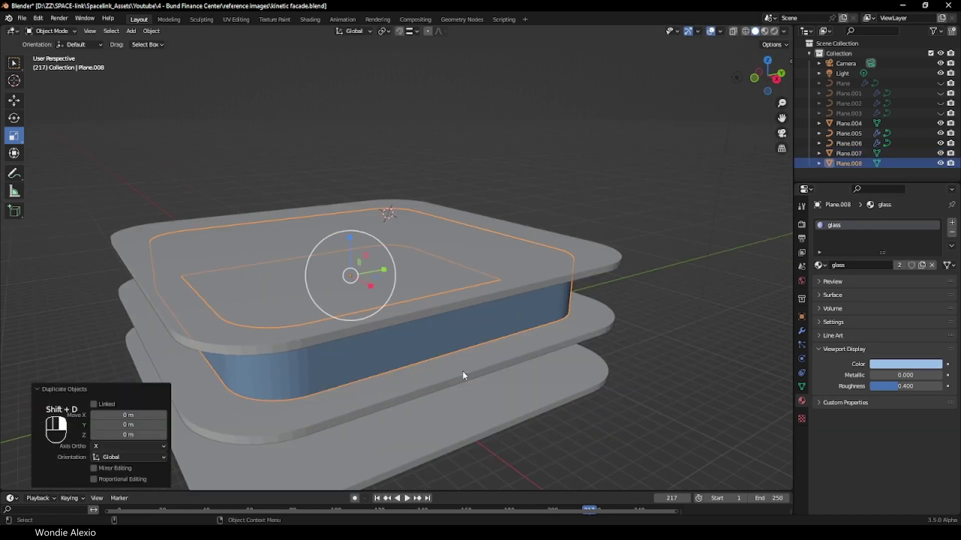
pyautogui.middleClick(11, 137)
pyautogui.click(11, 137)
pyautogui.moveTo(12, 137); pyautogui.dragTo(11, 137)
pyautogui.click(11, 137)
pyautogui.middleClick(12, 137)
pyautogui.click(11, 138)
pyautogui.moveTo(11, 137); pyautogui.dragTo(11, 137)
pyautogui.click(11, 137)
# - Turn Plane.008 into wireframe frame mullions with a new orange 'frame' material over the glass band
pyautogui.middleClick(11, 137)
pyautogui.click(12, 137)
pyautogui.rightClick(12, 137)
pyautogui.click(11, 137)
pyautogui.rightClick(12, 137)
pyautogui.middleClick(11, 137)
pyautogui.middleClick(11, 137)
pyautogui.rightClick(11, 137)
pyautogui.press('z')
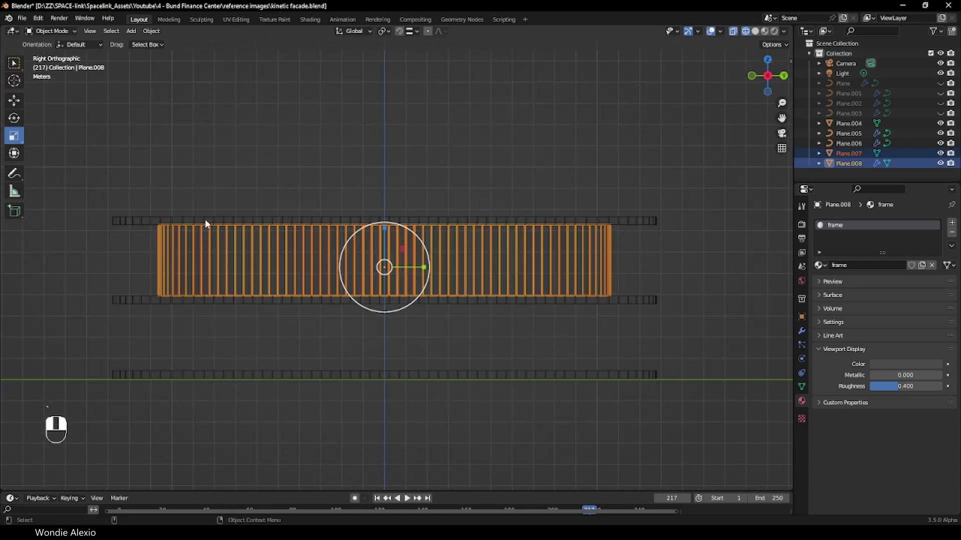
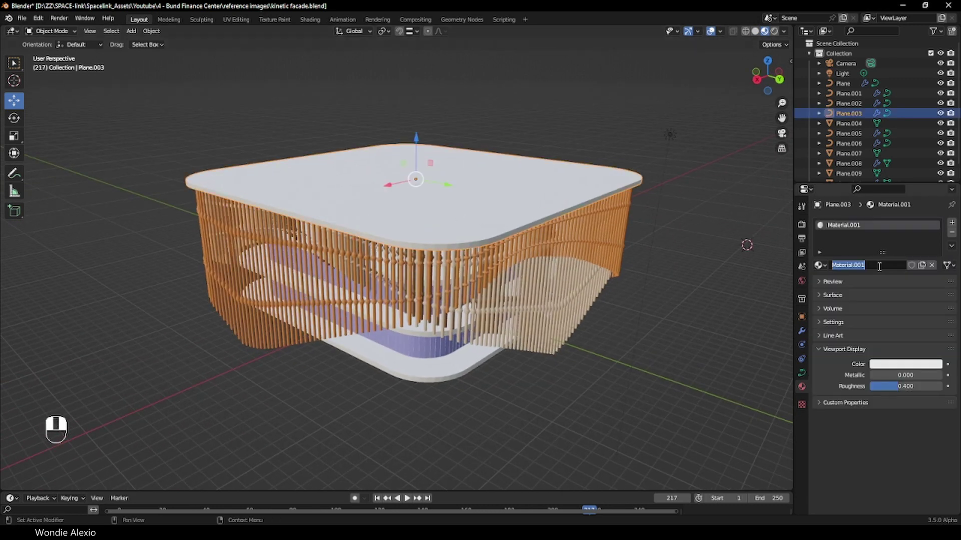
# - Confirm the 'terrace top' material name and convert Plane.003 to a mesh, baking its fin facade
pyautogui.press('r')
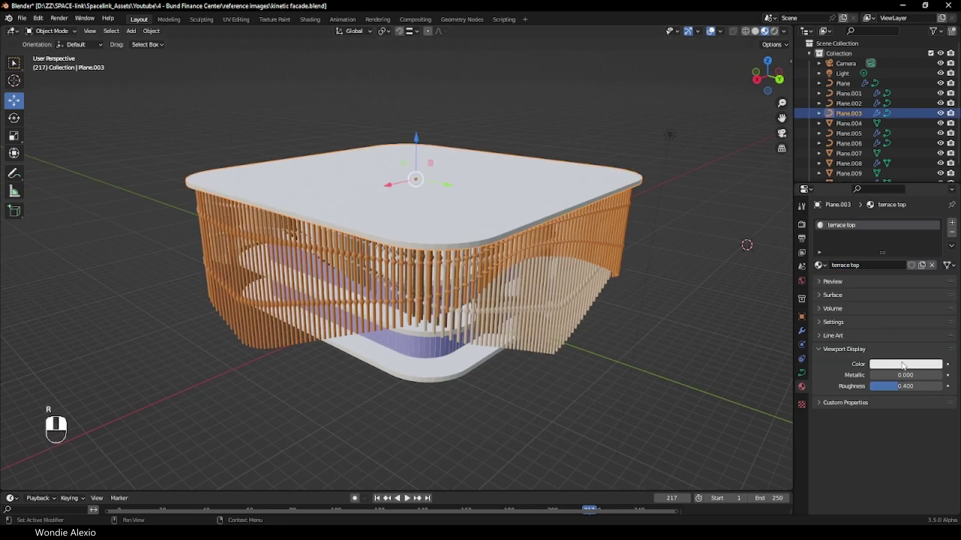
pyautogui.moveTo(907, 277); pyautogui.dragTo(688, 240)
pyautogui.moveTo(587, 252); pyautogui.dragTo(576, 236)
pyautogui.moveTo(576, 236); pyautogui.dragTo(801, 336)
pyautogui.middleClick(801, 336)
pyautogui.moveTo(801, 336); pyautogui.dragTo(951, 258)
pyautogui.moveTo(951, 258); pyautogui.dragTo(456, 214)
# - Undo the last few edits before picking an existing material from the browse dropdown
pyautogui.press('ctrl+z')
pyautogui.press('ctrl+z')
pyautogui.press('ctrl+z')
pyautogui.press('ctrl+z')
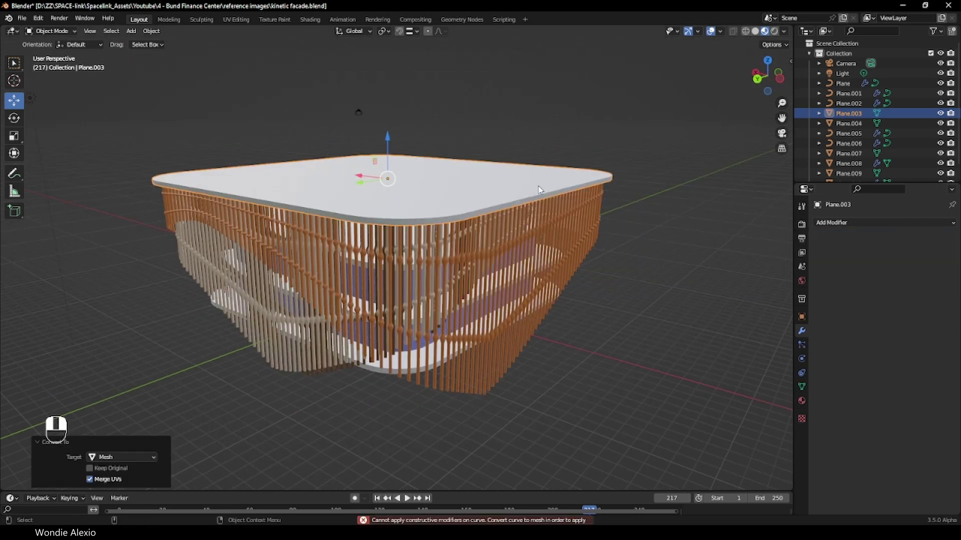
# - Give the top slab a new Material.002 with a darkened base colour and roughness 1.0
pyautogui.middleClick(806, 399)
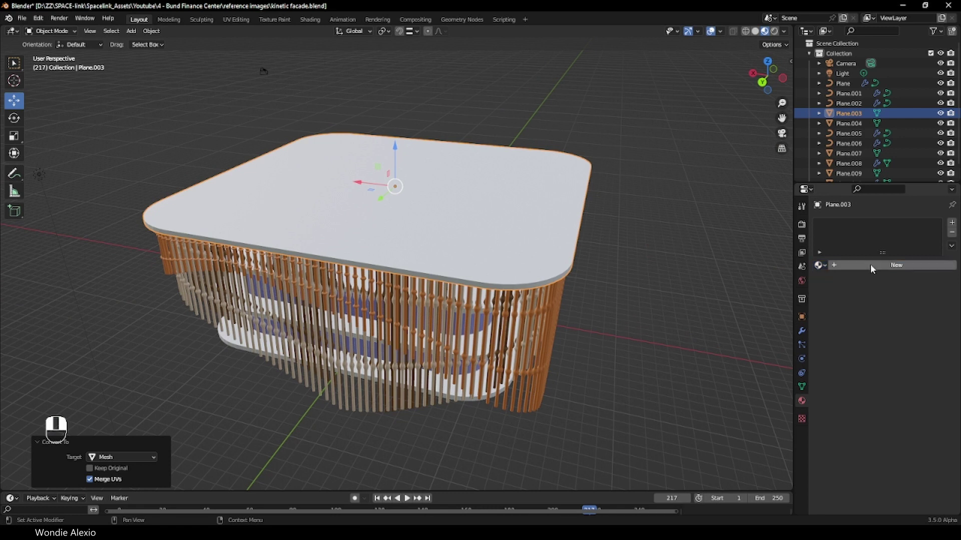
pyautogui.moveTo(894, 339); pyautogui.dragTo(643, 275)
pyautogui.moveTo(610, 304); pyautogui.dragTo(423, 312)
pyautogui.moveTo(424, 312); pyautogui.dragTo(414, 501)
pyautogui.moveTo(413, 501); pyautogui.dragTo(721, 301)
pyautogui.moveTo(722, 300); pyautogui.dragTo(723, 129)
# - Light the scene with the pond_bridge_night_1k.hdr night HDRI via Easy HDRI and play the animation
pyautogui.moveTo(723, 130); pyautogui.dragTo(776, 260)
pyautogui.moveTo(776, 259); pyautogui.dragTo(777, 251)
pyautogui.click(777, 251)
pyautogui.moveTo(782, 226); pyautogui.dragTo(428, 254)
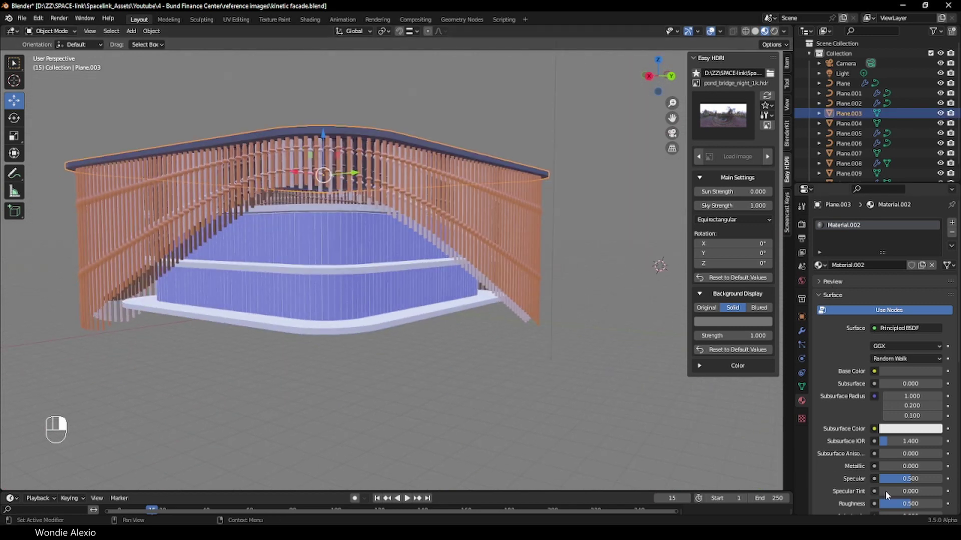
pyautogui.moveTo(915, 508); pyautogui.dragTo(328, 330)
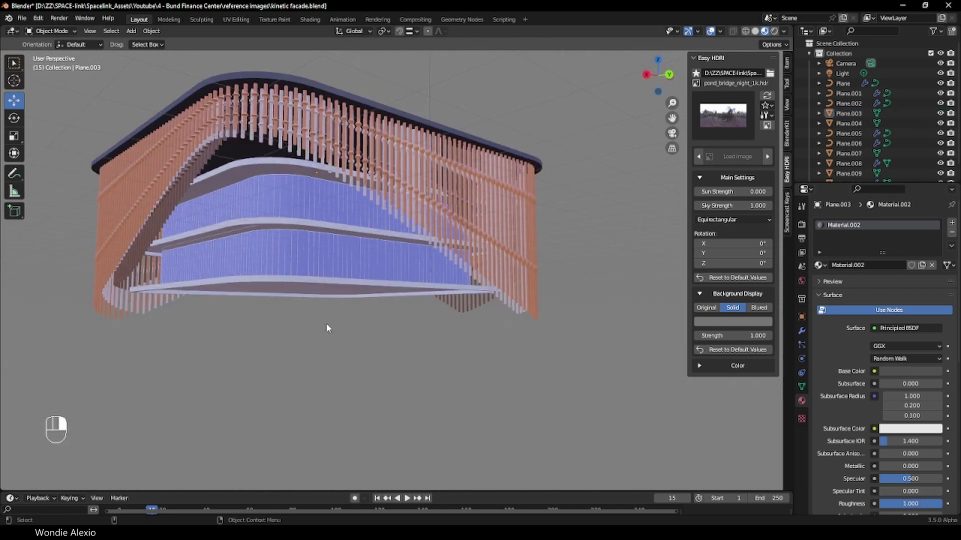